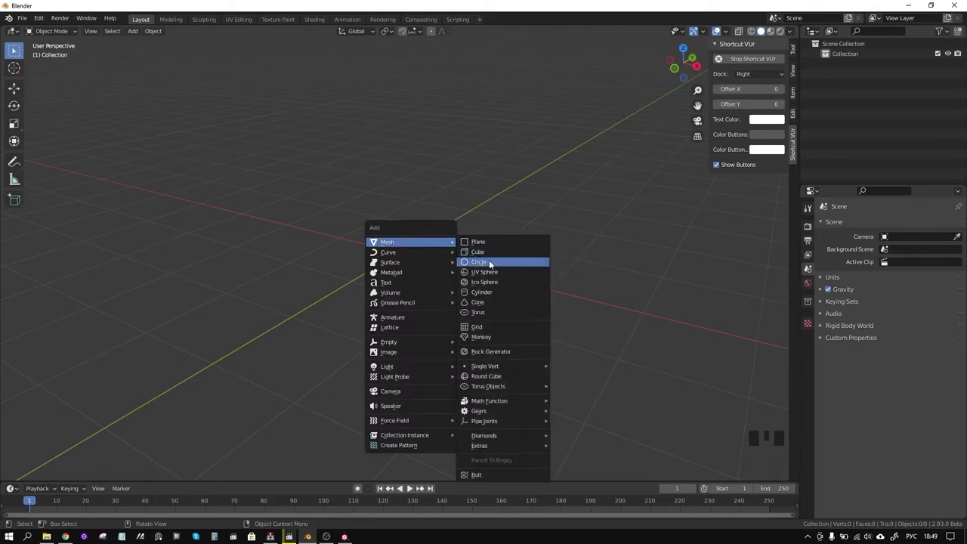
- Add a circle mesh and extrude its edge up into a ring wall, scaling the top loop inward
{"action": "left_click_drag", "start_coordinate": [461, 254], "coordinate": [476, 291]}
{"action": "key", "text": "Tab"}
{"action": "scroll", "scroll_direction": "up", "scroll_amount": 3}
{"action": "key", "text": "e"}
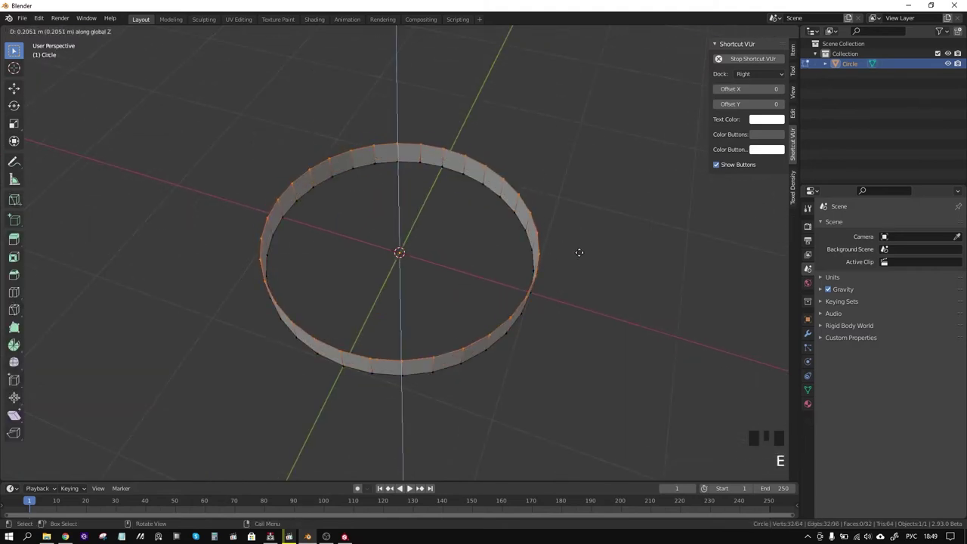
{"action": "key", "text": "s"}
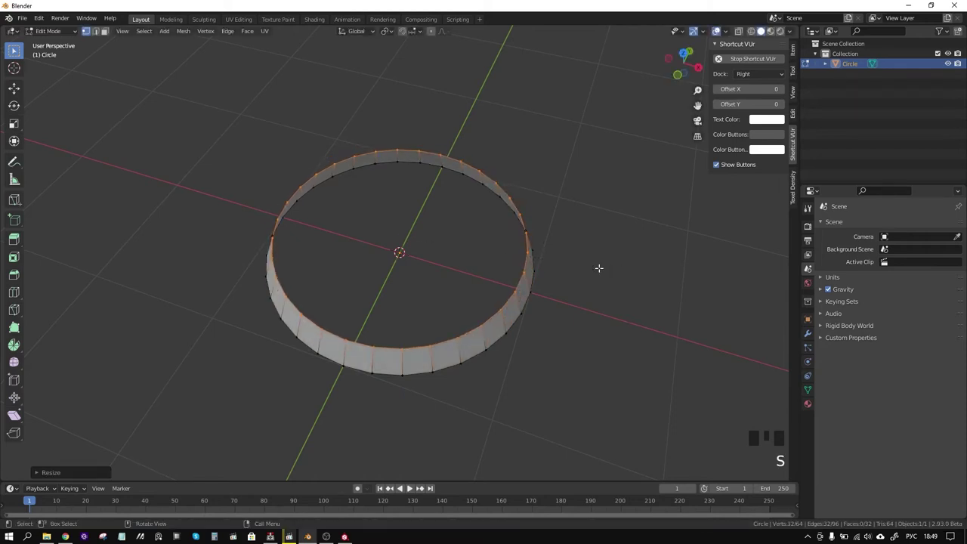
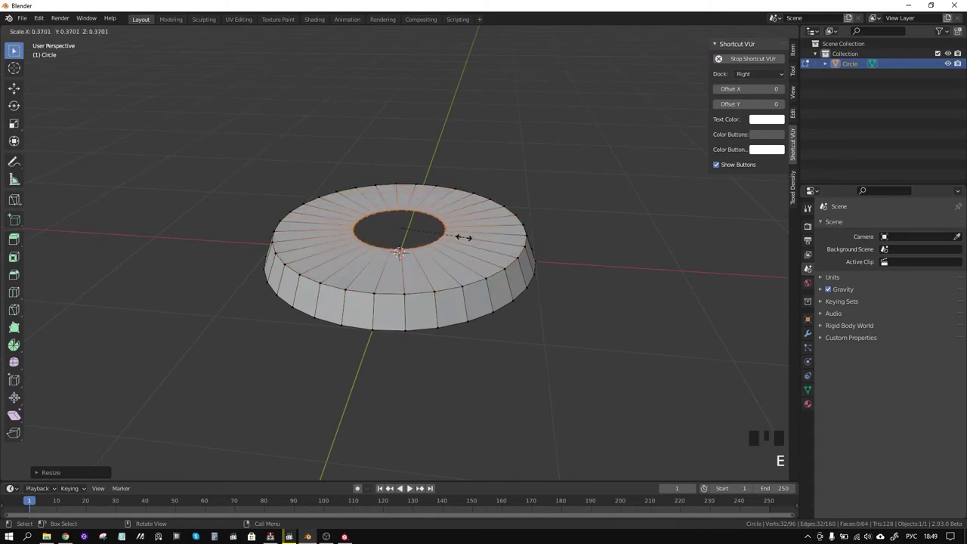
- Extrude the inner edge loop upward to raise the ring's inner rim, then view it from above
{"action": "key", "text": "g"}
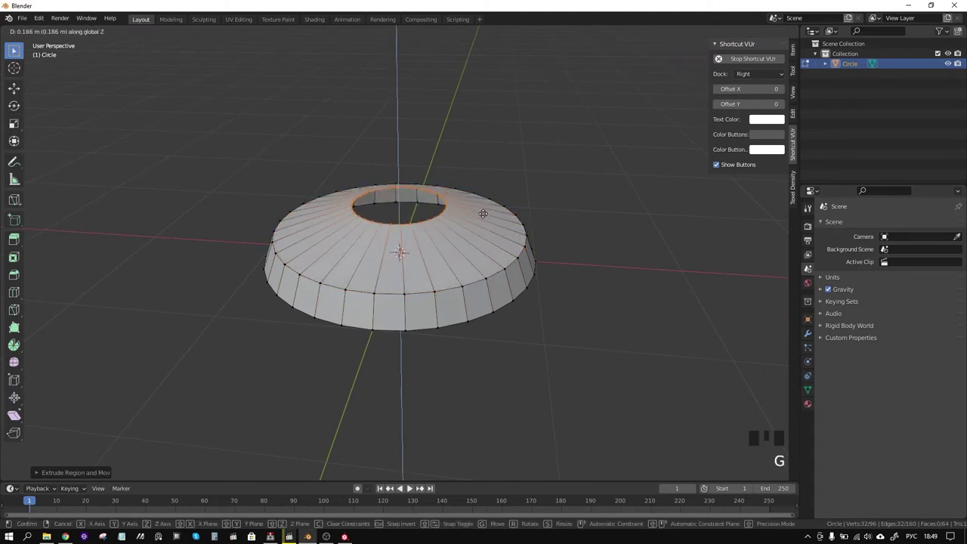
{"action": "left_click_drag", "start_coordinate": [411, 486], "coordinate": [409, 486]}
{"action": "key", "text": "KP_7"}
{"action": "key", "text": "KP_3"}
- Delete the left half of the ring's faces
{"action": "key", "text": "3"}
{"action": "left_click", "coordinate": [410, 487]}
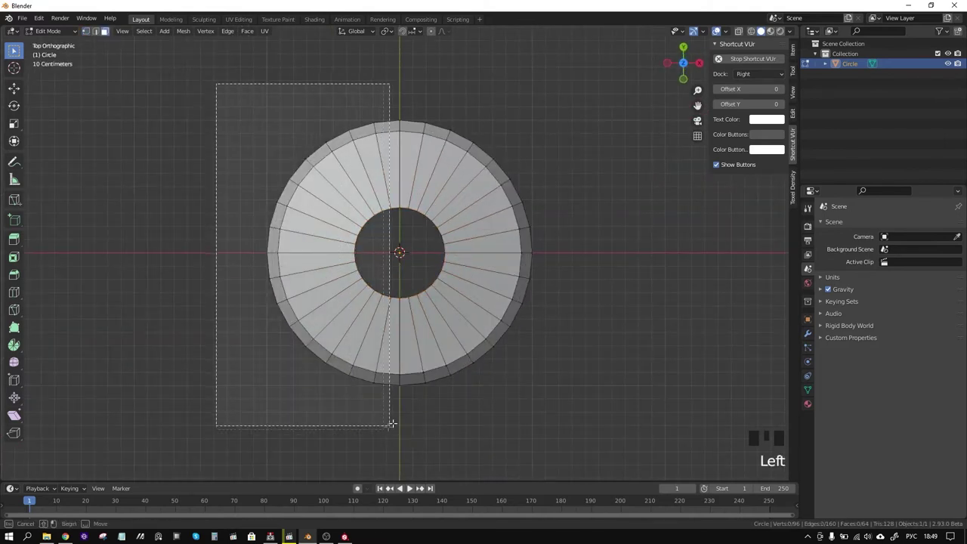
{"action": "key", "text": "x"}
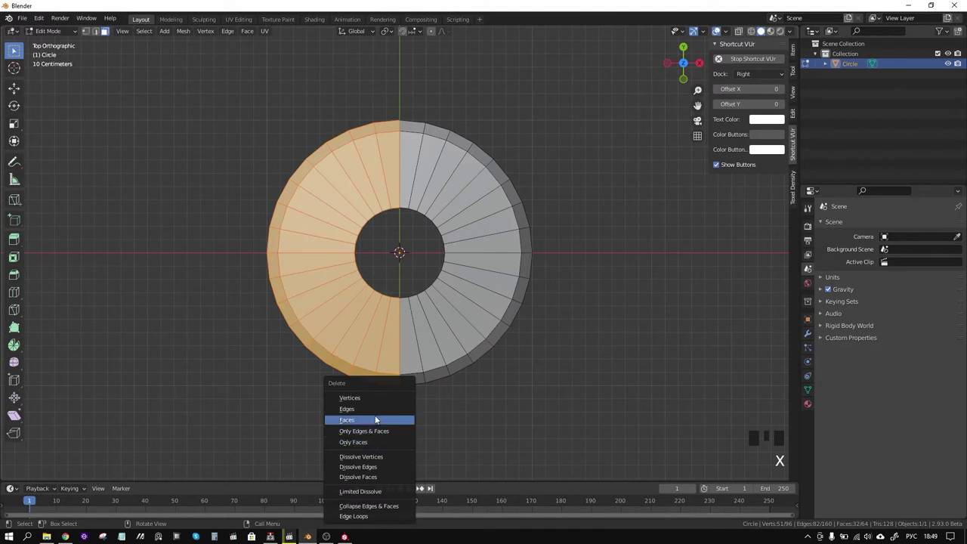
{"action": "left_click", "coordinate": [411, 486]}
- Delete the upper half of what remains so a single quarter segment is left
{"action": "key", "text": "x"}
{"action": "left_click_drag", "start_coordinate": [410, 486], "coordinate": [410, 487]}
{"action": "key", "text": "KP_3"}
{"action": "key", "text": "KP_7"}
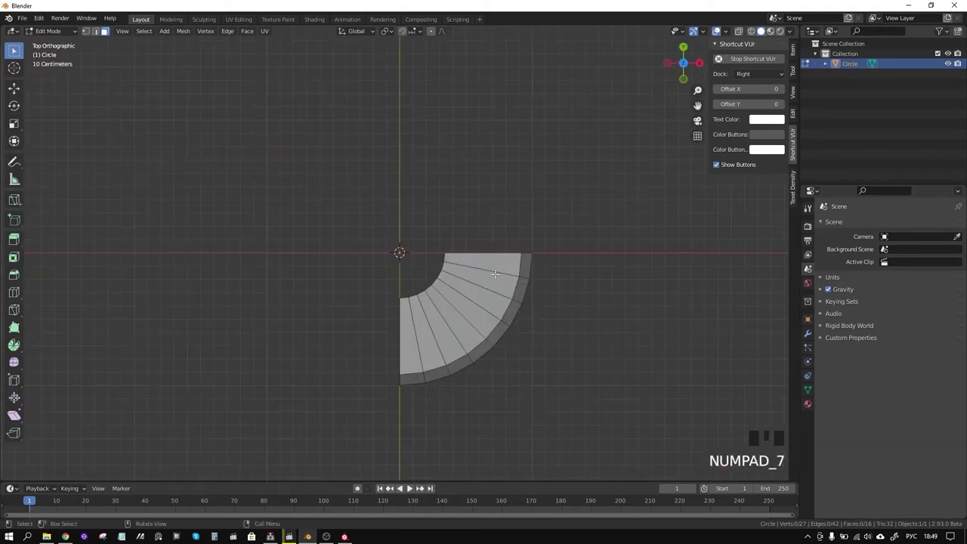
{"action": "key", "text": "k"}
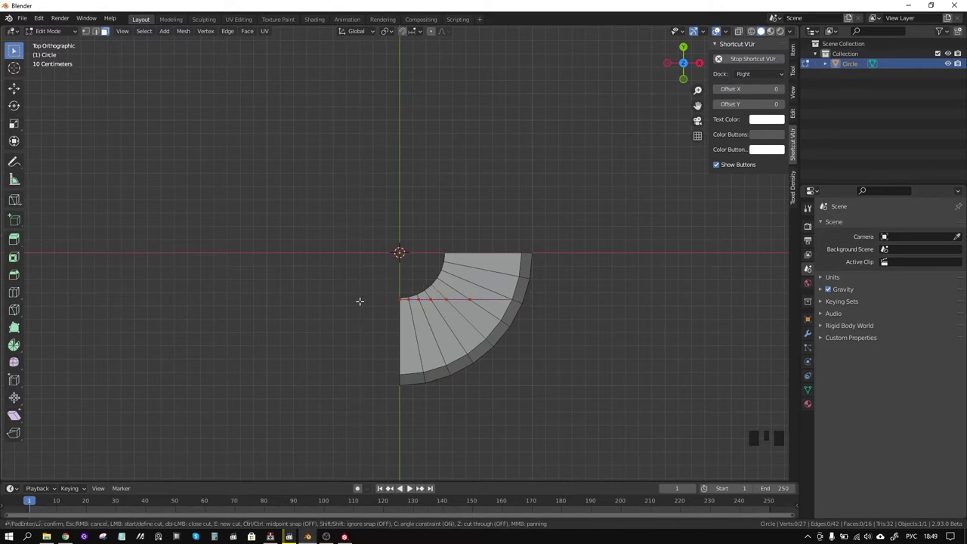
- Knife-cut a line across the quarter segment from the inner edge to the outer edge
{"action": "key", "text": "3"}
{"action": "left_click", "coordinate": [410, 487]}
{"action": "double_click", "coordinate": [410, 487]}
{"action": "left_click", "coordinate": [410, 487]}
{"action": "double_click", "coordinate": [410, 487]}
{"action": "left_click", "coordinate": [411, 487]}
{"action": "left_click", "coordinate": [410, 487]}
{"action": "left_click", "coordinate": [410, 486]}
{"action": "key", "text": "x"}
- Select the strip beyond the cut, move it along Z away from the piece and rescale it
{"action": "left_click_drag", "start_coordinate": [410, 487], "coordinate": [410, 487]}
{"action": "type", "text": "2"}
{"action": "double_click", "coordinate": [410, 487]}
{"action": "left_click_drag", "start_coordinate": [410, 487], "coordinate": [411, 486]}
{"action": "left_click", "coordinate": [411, 486]}
{"action": "middle_click", "coordinate": [410, 486]}
{"action": "key", "text": "e"}
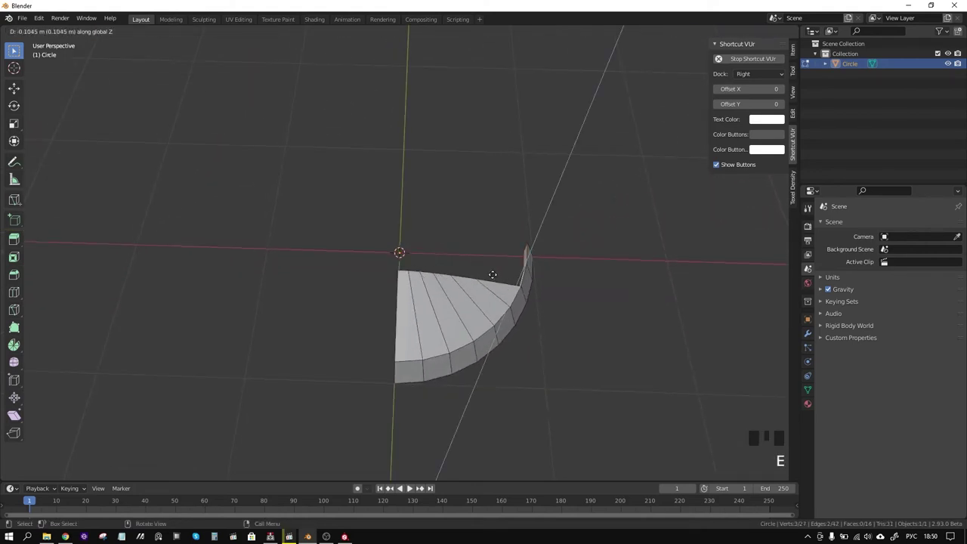
{"action": "middle_click", "coordinate": [410, 487]}
{"action": "key", "text": "s"}
{"action": "key", "text": "g"}
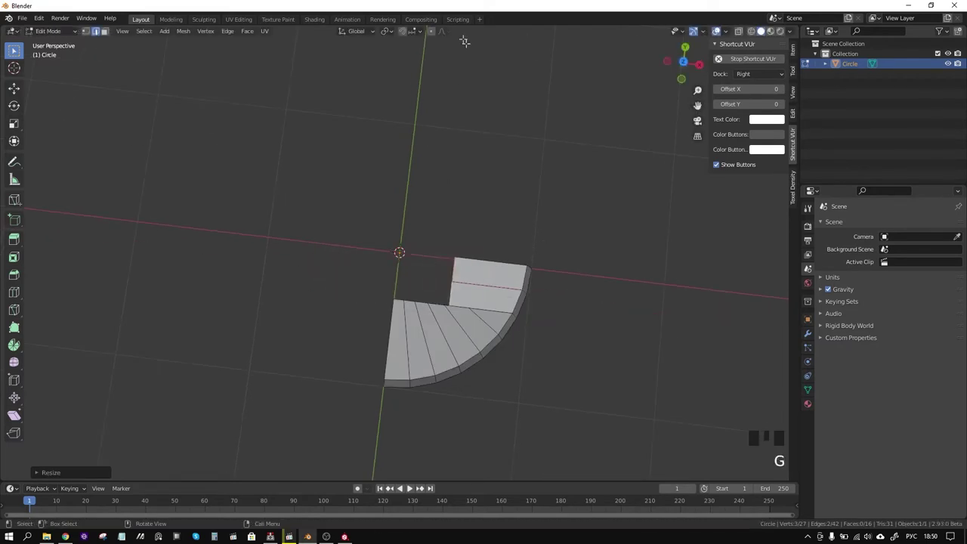
- Extrude the strip and fill faces to join it back as a flat section on the quarter piece
{"action": "left_click", "coordinate": [411, 487]}
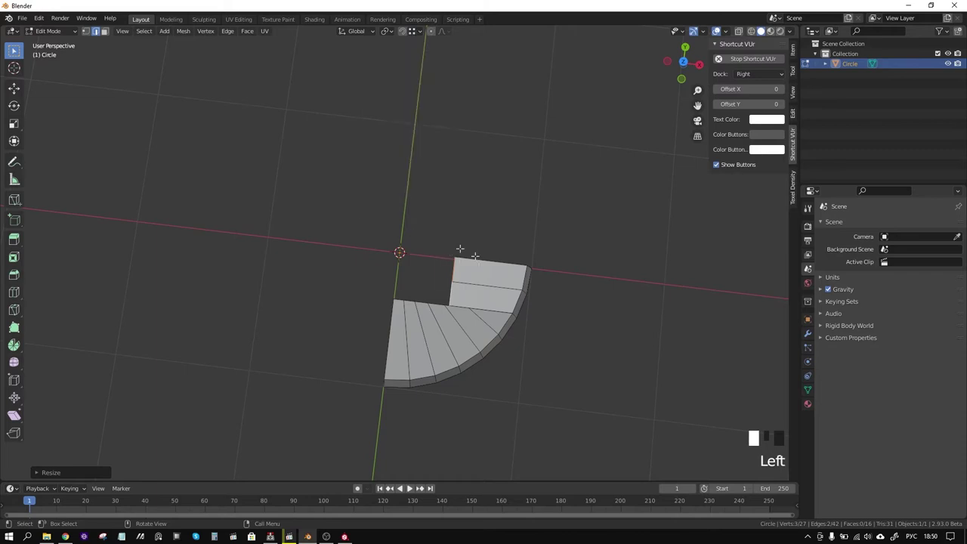
{"action": "key", "text": "g"}
{"action": "left_click_drag", "start_coordinate": [410, 487], "coordinate": [410, 487]}
{"action": "key", "text": "2"}
{"action": "left_click", "coordinate": [410, 487]}
{"action": "left_click_drag", "start_coordinate": [410, 487], "coordinate": [410, 487]}
{"action": "left_click", "coordinate": [410, 486]}
{"action": "left_click", "coordinate": [411, 486]}
{"action": "left_click", "coordinate": [410, 486]}
{"action": "key", "text": "f"}
- Edge-slide the section into a sloped groove and add a loop cut across the piece
{"action": "middle_click", "coordinate": [410, 486]}
{"action": "scroll", "scroll_direction": "up", "scroll_amount": 3}
{"action": "middle_click", "coordinate": [410, 487]}
{"action": "scroll", "scroll_direction": "up", "scroll_amount": 3}
{"action": "left_click_drag", "start_coordinate": [410, 487], "coordinate": [410, 487]}
{"action": "scroll", "scroll_direction": "down", "scroll_amount": 3}
{"action": "left_click_drag", "start_coordinate": [410, 486], "coordinate": [410, 486]}
{"action": "key", "text": "ctrl+r"}
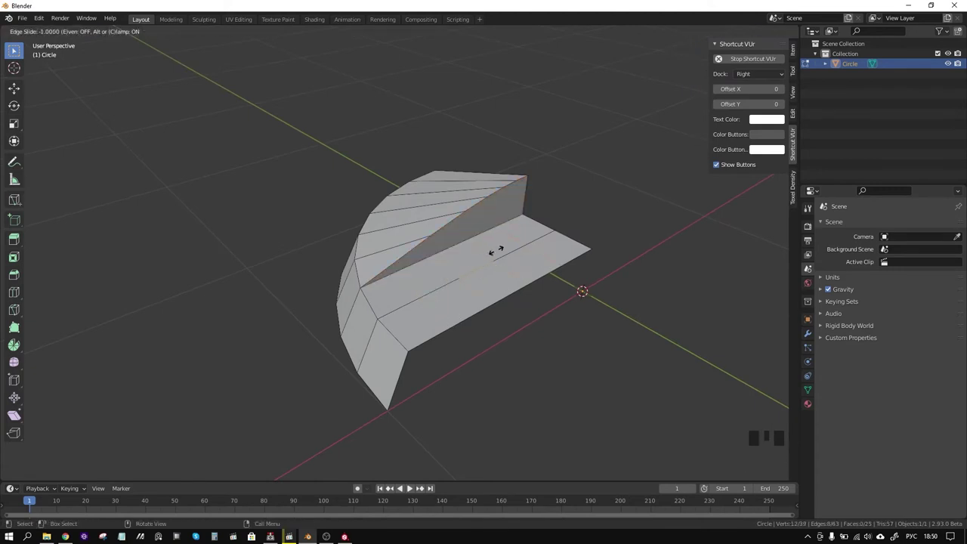
{"action": "middle_click", "coordinate": [411, 486]}
{"action": "key", "text": "1"}
- Add further loop cuts on the curved and sloped parts and slide them toward the outer rim
{"action": "double_click", "coordinate": [410, 486]}
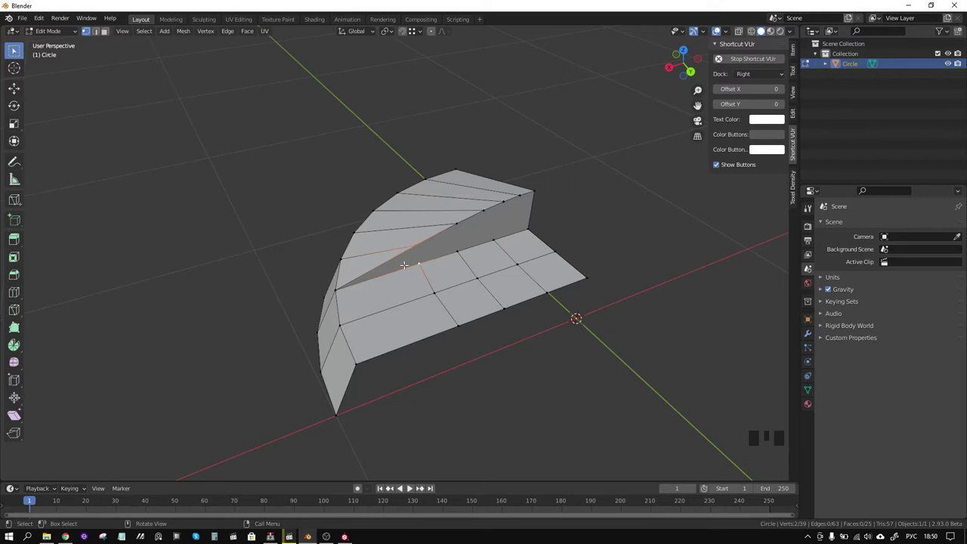
{"action": "key", "text": "ctrl+r"}
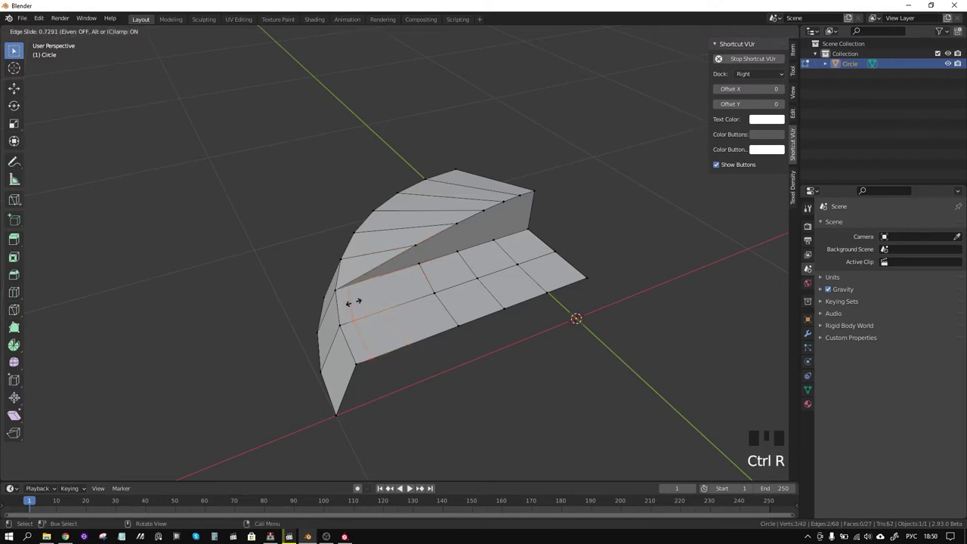
{"action": "left_click_drag", "start_coordinate": [410, 486], "coordinate": [411, 487]}
{"action": "key", "text": "ctrl+r"}
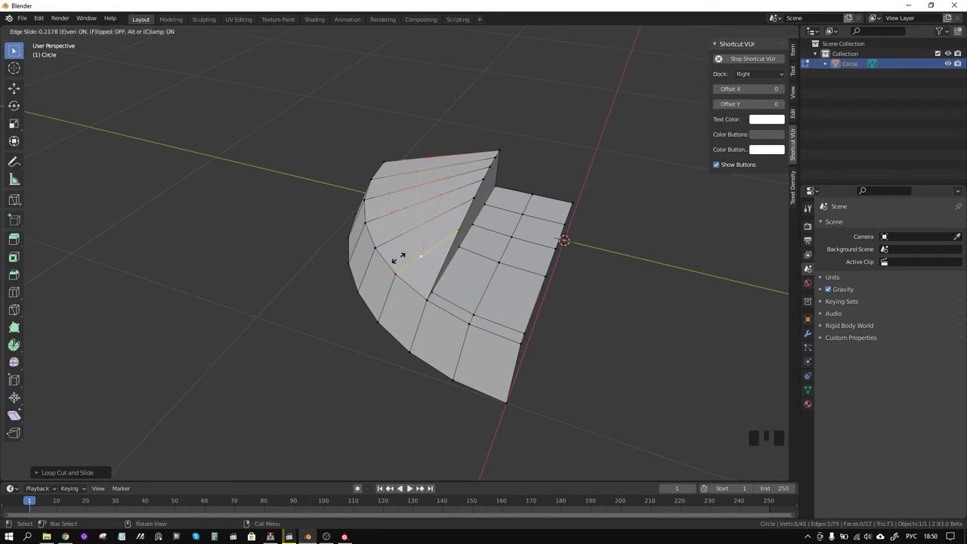
{"action": "key", "text": "1"}
{"action": "left_click", "coordinate": [411, 486]}
{"action": "middle_click", "coordinate": [410, 487]}
{"action": "left_click", "coordinate": [410, 487]}
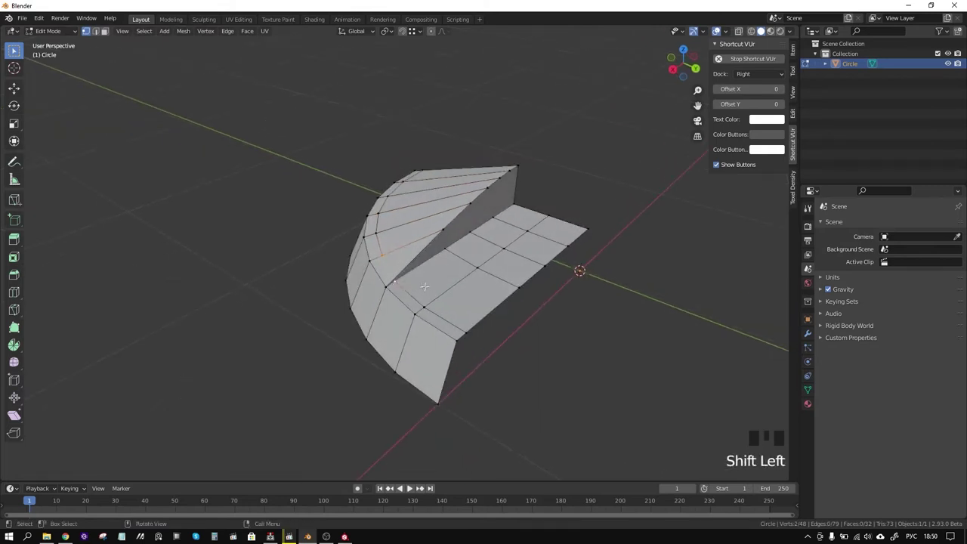
{"action": "middle_click", "coordinate": [411, 487]}
- Knife-cut a new edge across the long faces of the sloped groove
{"action": "scroll", "scroll_direction": "up", "scroll_amount": 3}
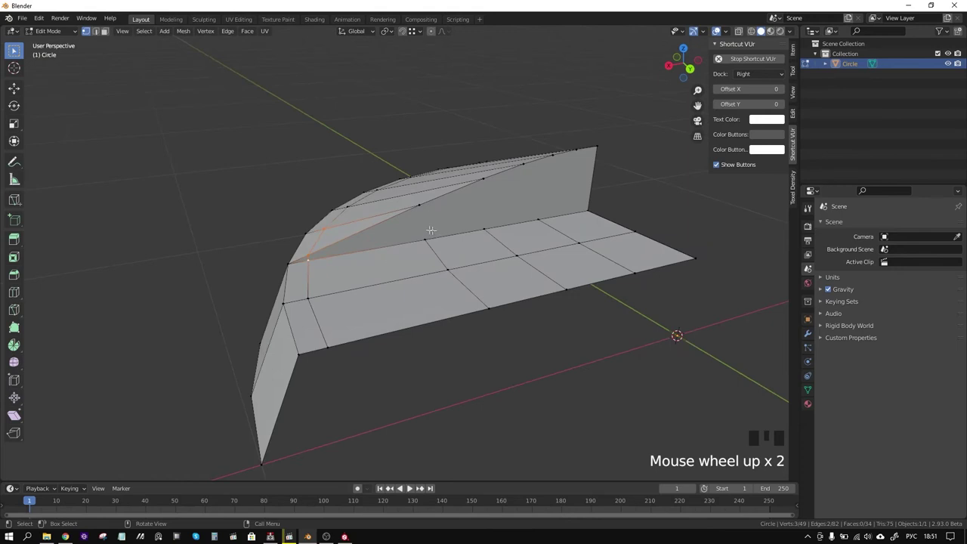
{"action": "key", "text": "k"}
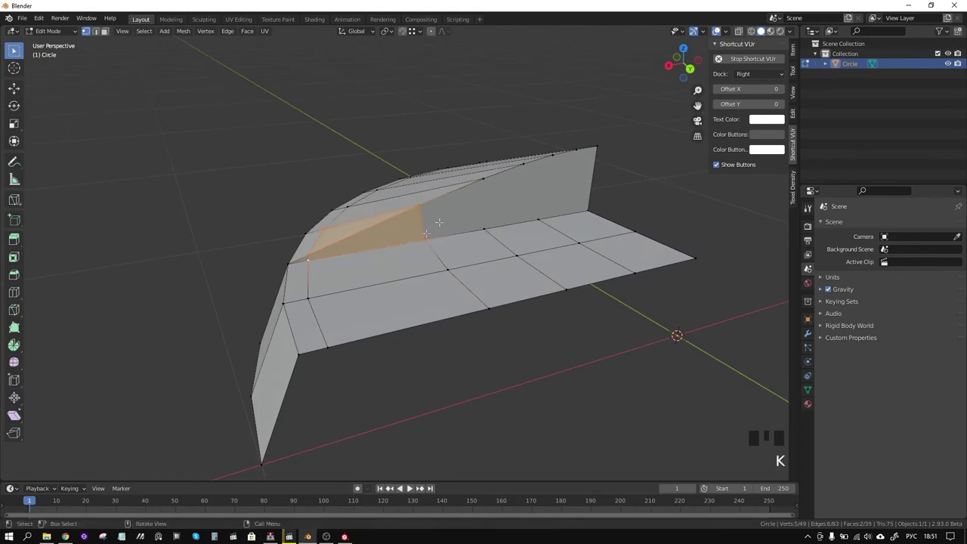
{"action": "key", "text": "k"}
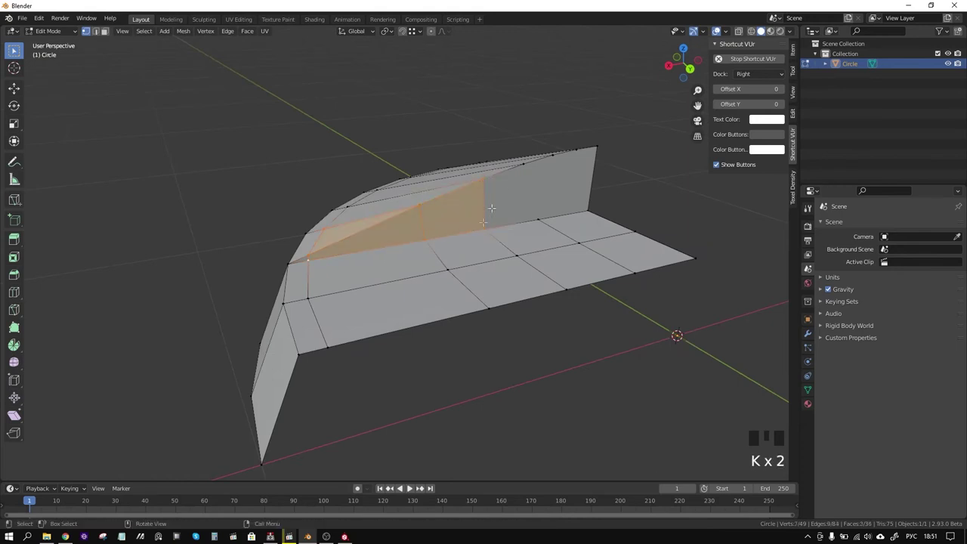
{"action": "key", "text": "k"}
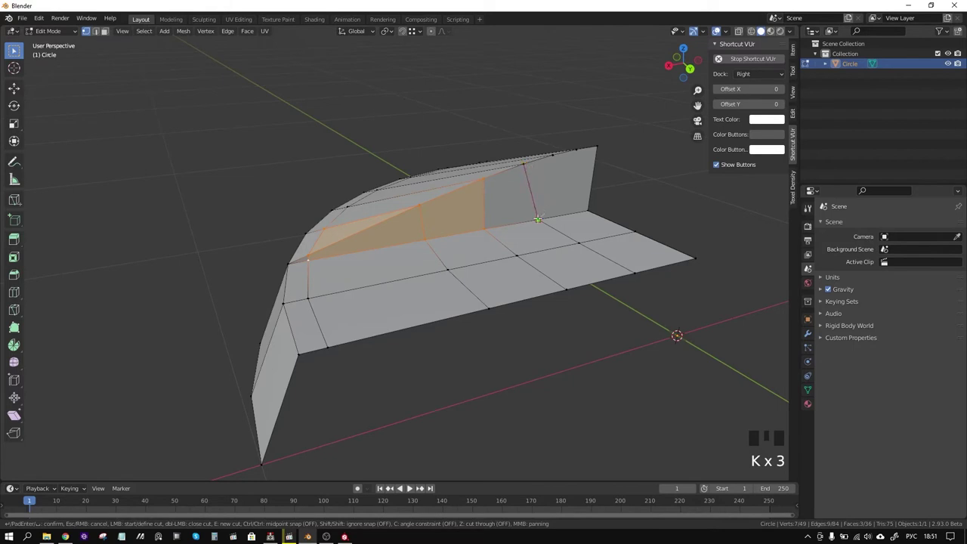
{"action": "left_click_drag", "start_coordinate": [410, 486], "coordinate": [411, 487]}
{"action": "key", "text": "ctrl+r"}
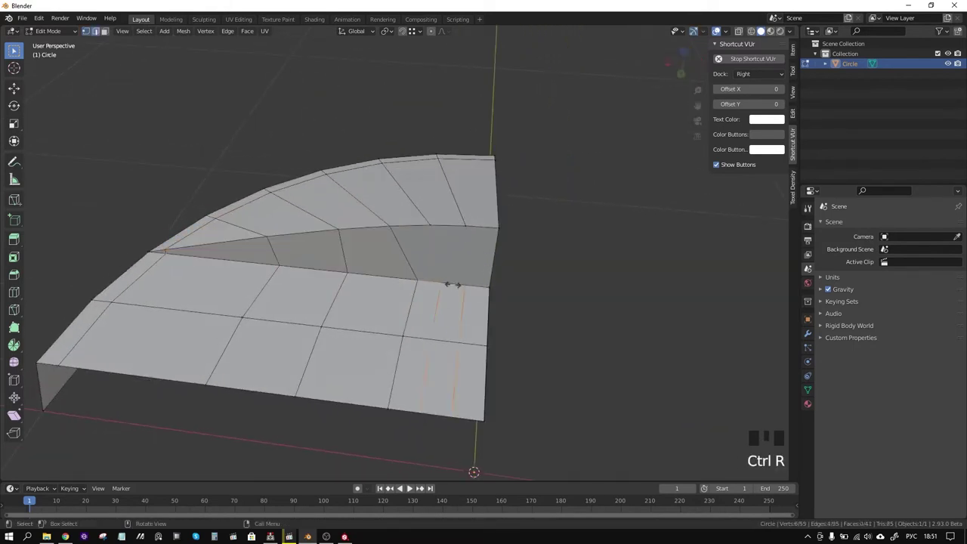
- Add a loop cut on the flat strip and knife another edge into the groove wall
{"action": "key", "text": "k"}
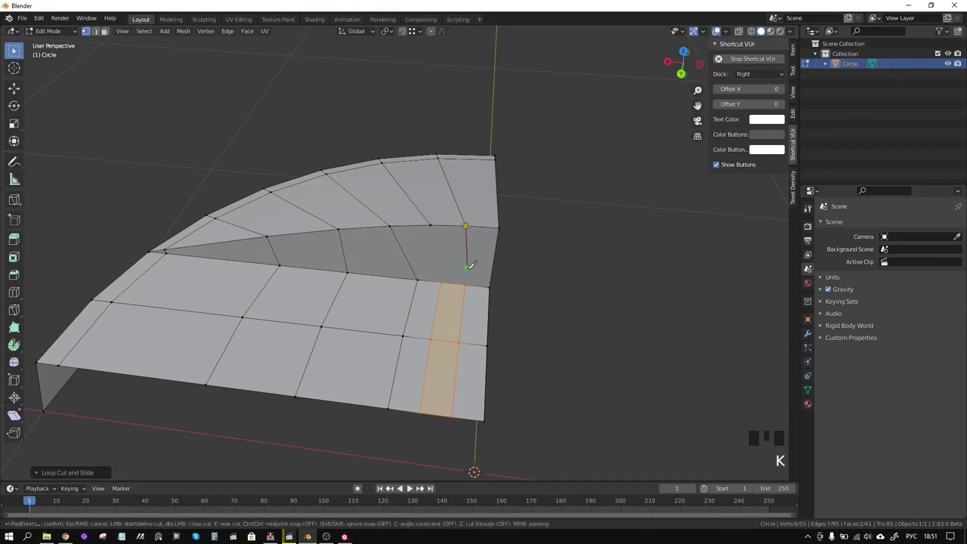
{"action": "key", "text": "k"}
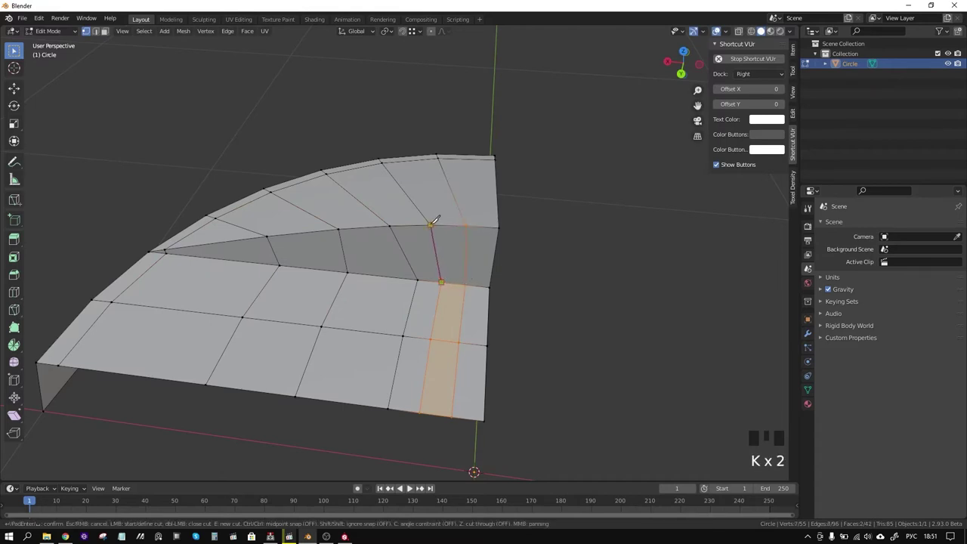
{"action": "scroll", "scroll_direction": "down", "scroll_amount": 3}
{"action": "middle_click", "coordinate": [411, 487]}
{"action": "key", "text": "ctrl+r"}
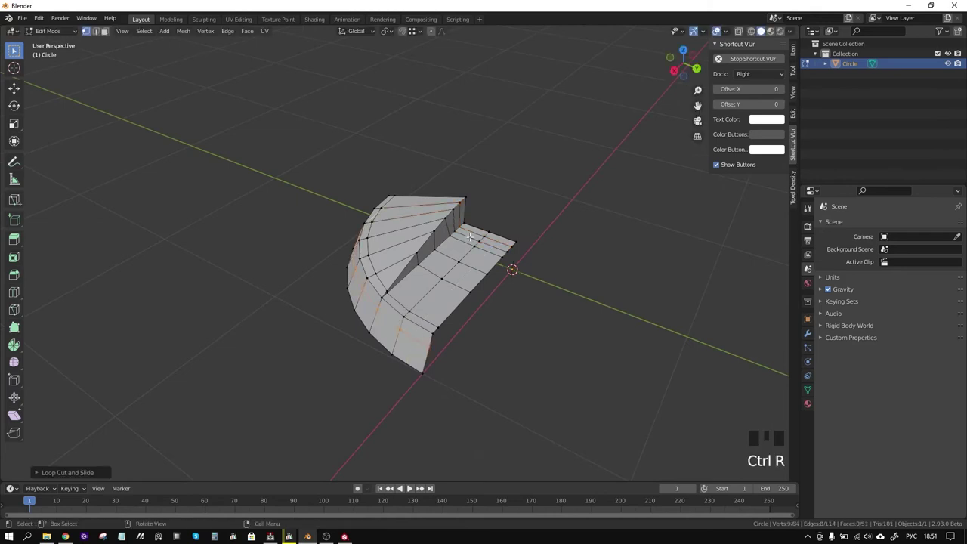
- Add a loop cut on the groove wall and merge stray vertices, toggling x-ray to check
{"action": "left_click_drag", "start_coordinate": [411, 487], "coordinate": [410, 486]}
{"action": "key", "text": "ctrl+r"}
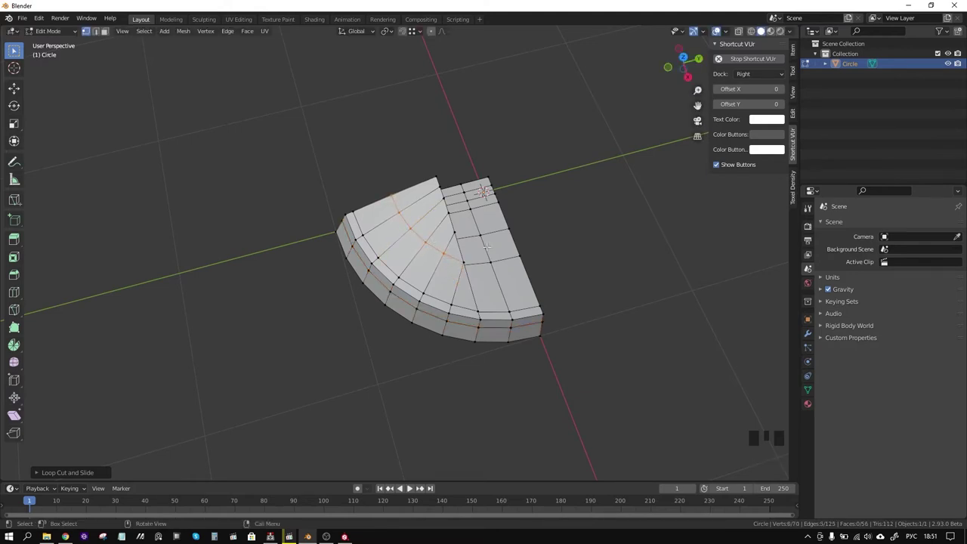
{"action": "middle_click", "coordinate": [411, 487]}
{"action": "key", "text": "1"}
{"action": "left_click", "coordinate": [411, 487]}
{"action": "key", "text": "alt+z"}
{"action": "left_click", "coordinate": [410, 487]}
{"action": "key", "text": "alt+z"}
{"action": "key", "text": "m"}
- Add another loop cut along the groove and merge its vertices at the curved end
{"action": "scroll", "scroll_direction": "up", "scroll_amount": 3}
{"action": "left_click_drag", "start_coordinate": [410, 487], "coordinate": [410, 487]}
{"action": "scroll", "scroll_direction": "up", "scroll_amount": 3}
{"action": "left_click_drag", "start_coordinate": [410, 487], "coordinate": [411, 486]}
{"action": "key", "text": "ctrl+r"}
{"action": "middle_click", "coordinate": [410, 487]}
{"action": "key", "text": "1"}
{"action": "key", "text": "a"}
{"action": "key", "text": "m"}
{"action": "left_click", "coordinate": [410, 487]}
- Add edge loops running the groove's length, slide them into place and inspect the wedge
{"action": "key", "text": "ctrl+r"}
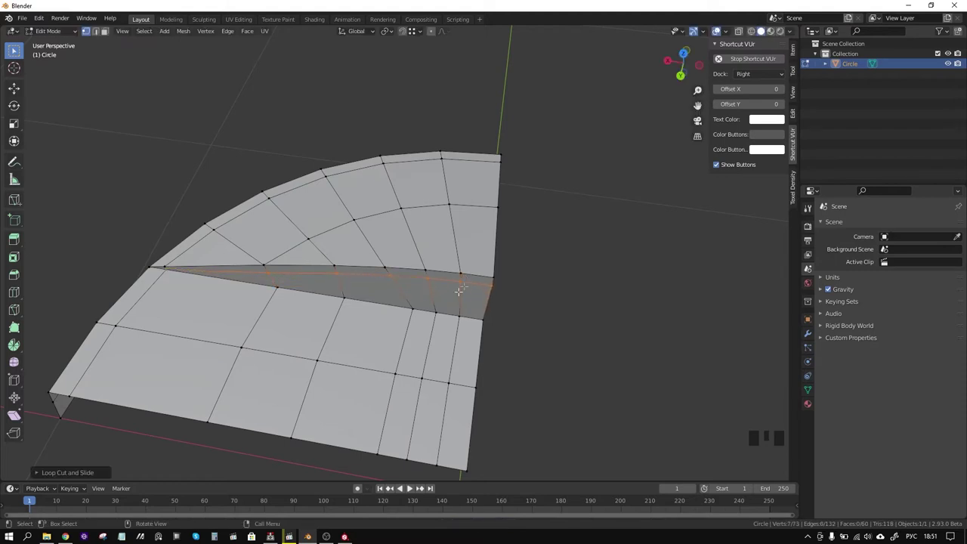
{"action": "key", "text": "ctrl+r"}
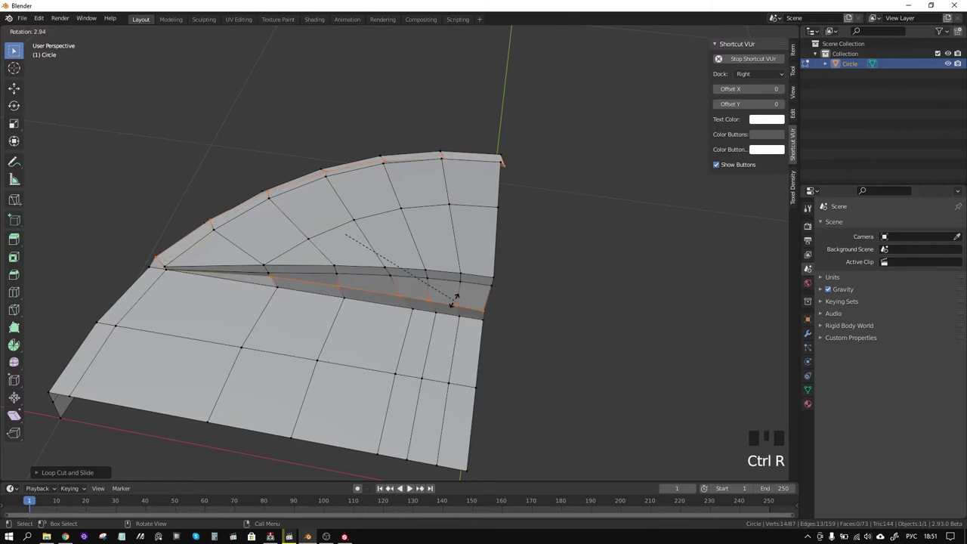
{"action": "key", "text": "z"}
{"action": "key", "text": "ctrl+z"}
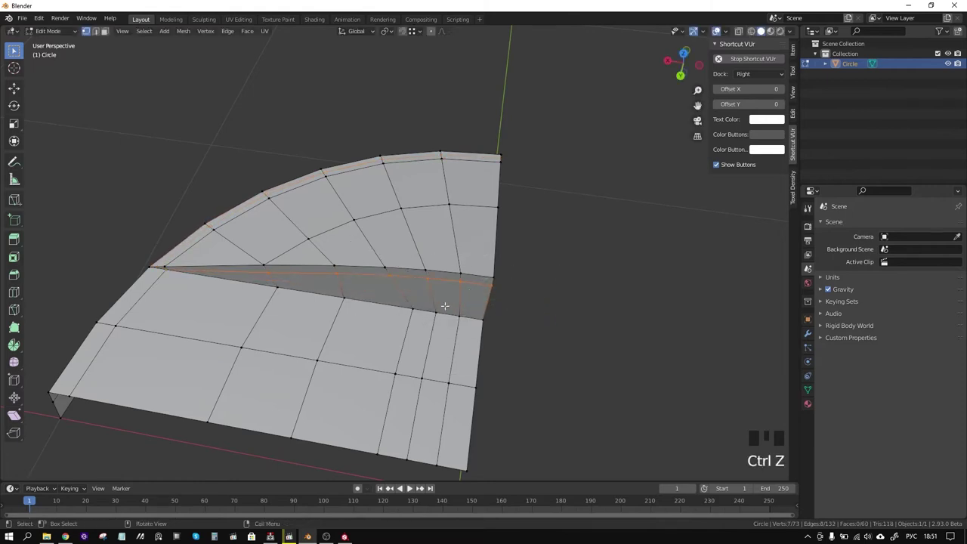
{"action": "key", "text": "ctrl+r"}
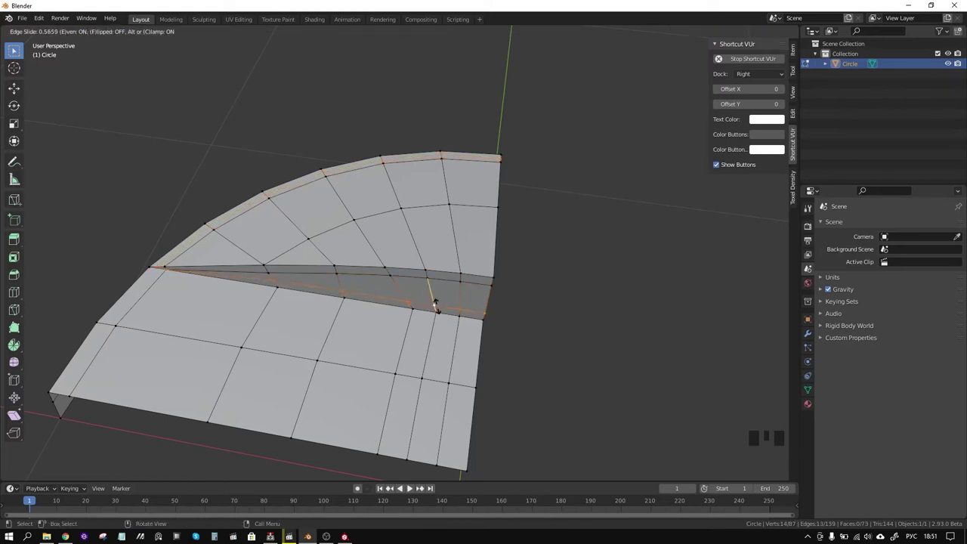
{"action": "left_click_drag", "start_coordinate": [411, 487], "coordinate": [410, 487]}
{"action": "scroll", "scroll_direction": "up", "scroll_amount": 3}
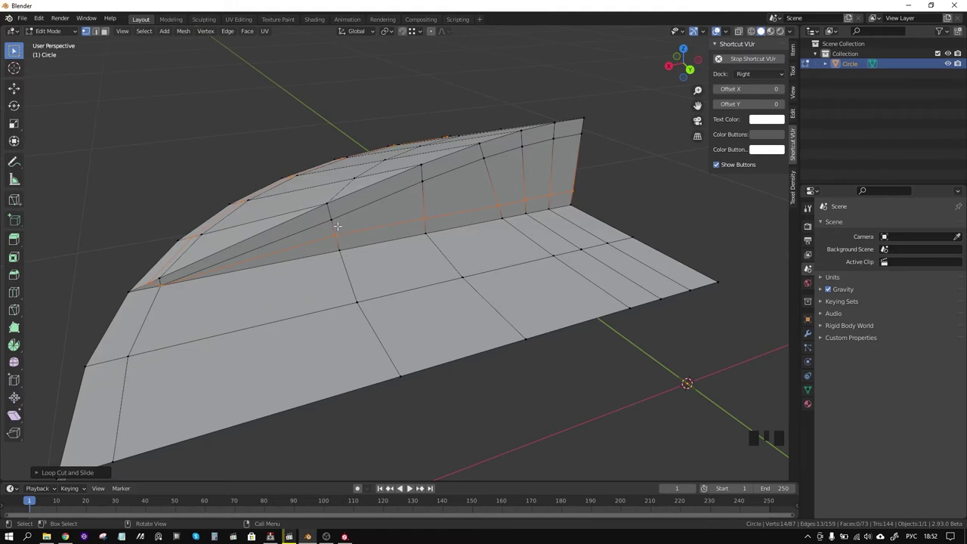
{"action": "left_click_drag", "start_coordinate": [411, 486], "coordinate": [411, 486]}
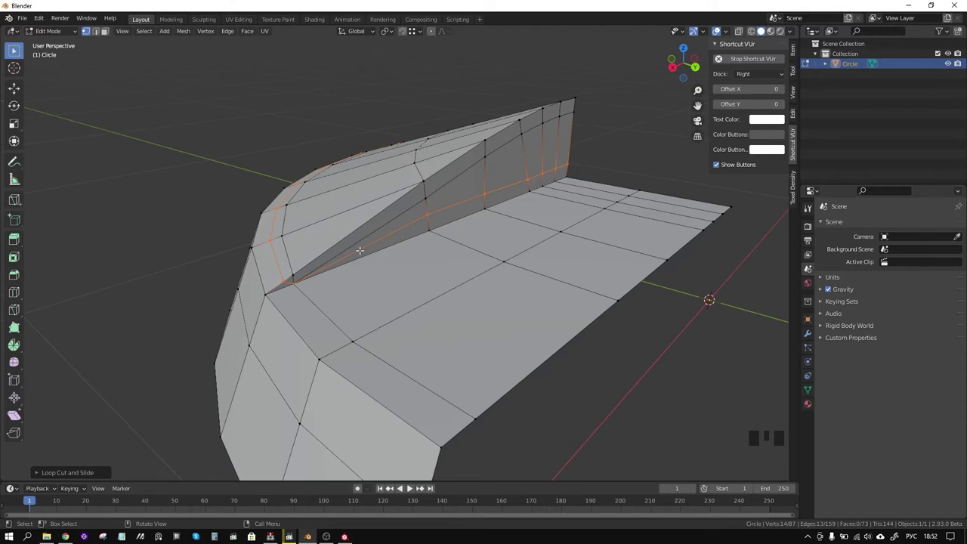
{"action": "left_click_drag", "start_coordinate": [410, 487], "coordinate": [410, 486]}
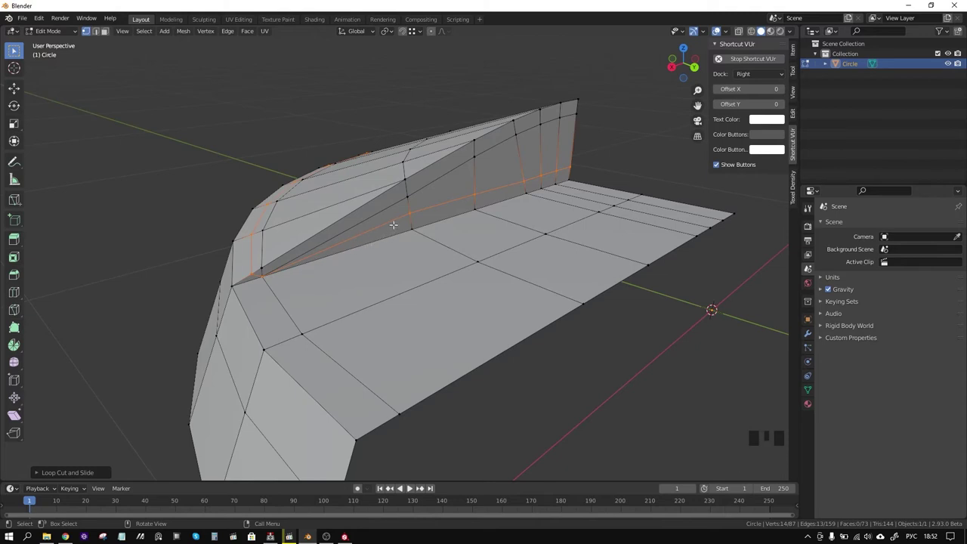
- Knife a new edge into the groove and dissolve the edges no longer needed
{"action": "key", "text": "k"}
{"action": "key", "text": "k"}
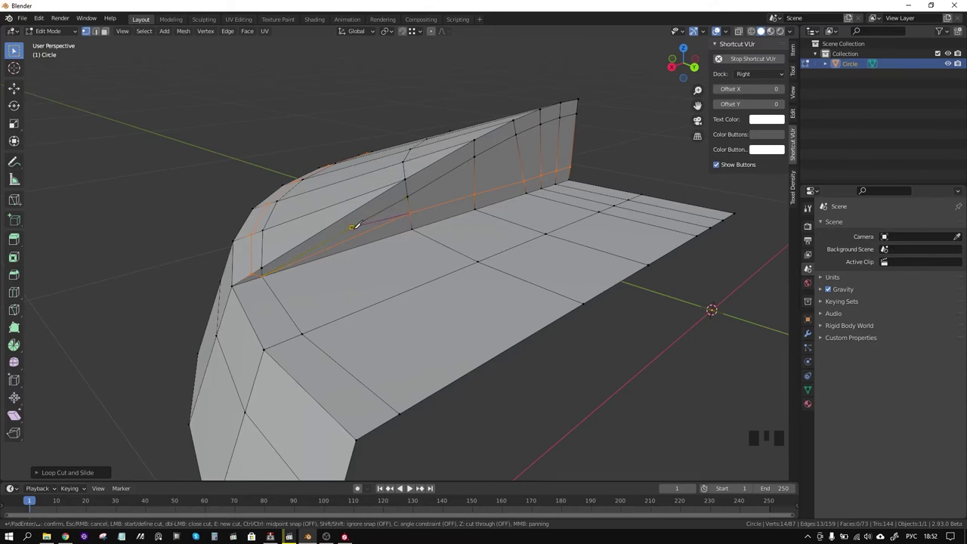
{"action": "key", "text": "2"}
{"action": "left_click", "coordinate": [411, 487]}
{"action": "key", "text": "x"}
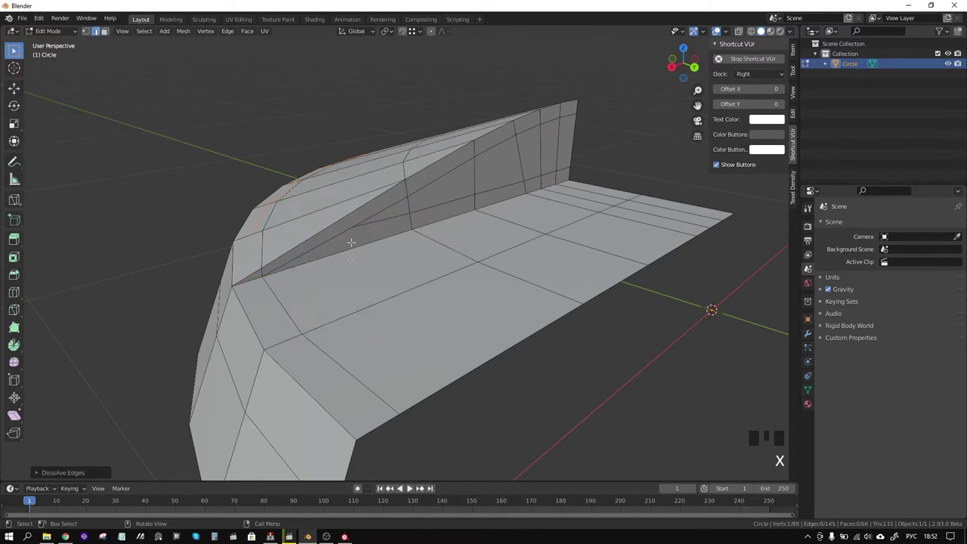
{"action": "left_click_drag", "start_coordinate": [411, 487], "coordinate": [410, 487]}
- Add a loop cut and connect vertex pairs across the groove with new edges
{"action": "key", "text": "ctrl+r"}
{"action": "key", "text": "ctrl+r"}
{"action": "middle_click", "coordinate": [410, 487]}
{"action": "key", "text": "1"}
{"action": "left_click", "coordinate": [410, 487]}
{"action": "left_click", "coordinate": [410, 487]}
{"action": "key", "text": "j"}
{"action": "left_click", "coordinate": [411, 487]}
{"action": "left_click", "coordinate": [411, 486]}
{"action": "key", "text": "j"}
{"action": "left_click", "coordinate": [410, 486]}
- Leave edit mode and look over the whole grooved wedge in object mode
{"action": "scroll", "scroll_direction": "down", "scroll_amount": 3}
{"action": "middle_click", "coordinate": [411, 487]}
{"action": "key", "text": "Tab"}
{"action": "middle_click", "coordinate": [410, 487]}
{"action": "scroll", "scroll_direction": "down", "scroll_amount": 3}
{"action": "left_click", "coordinate": [410, 487]}
- Mirror the wedge on two axes into a full disc and add a subdivision modifier
{"action": "left_click", "coordinate": [410, 487]}
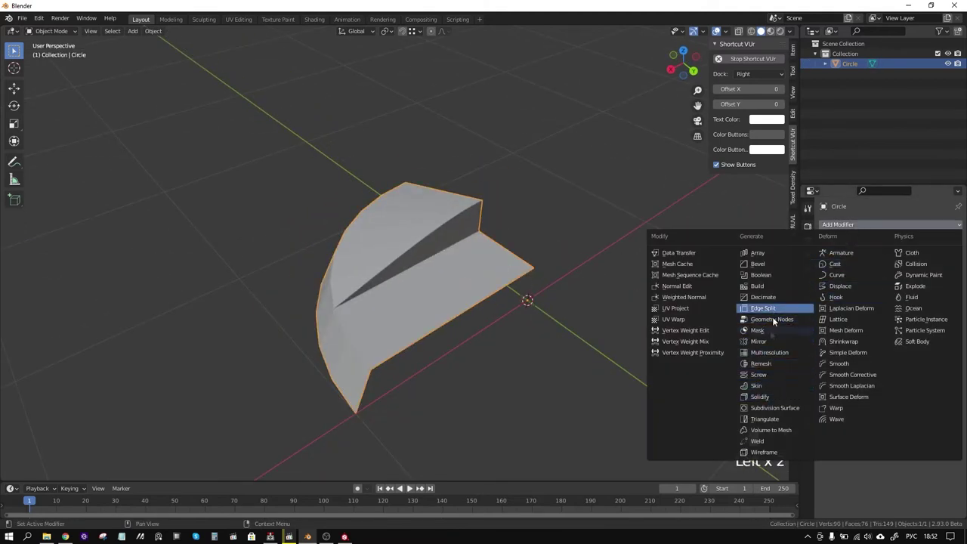
{"action": "left_click", "coordinate": [411, 487]}
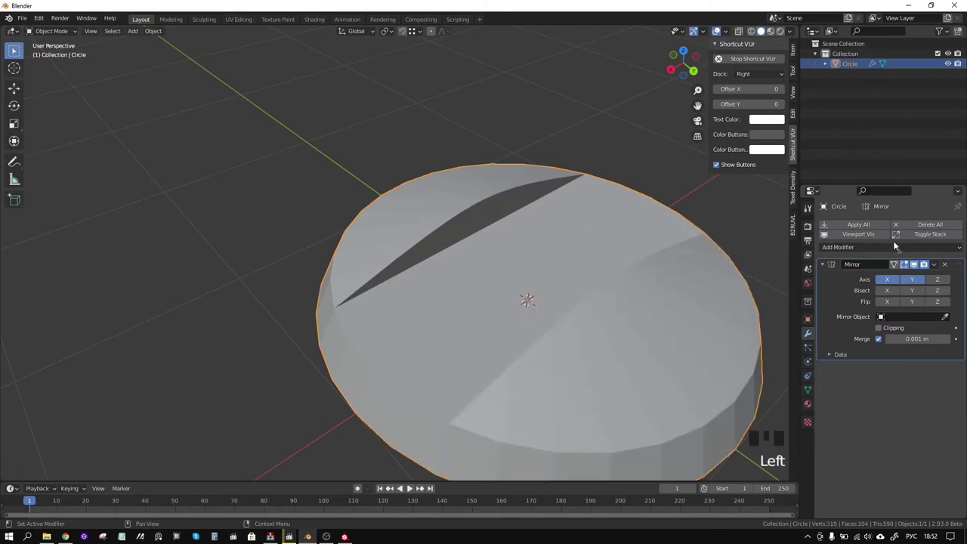
{"action": "left_click", "coordinate": [411, 487]}
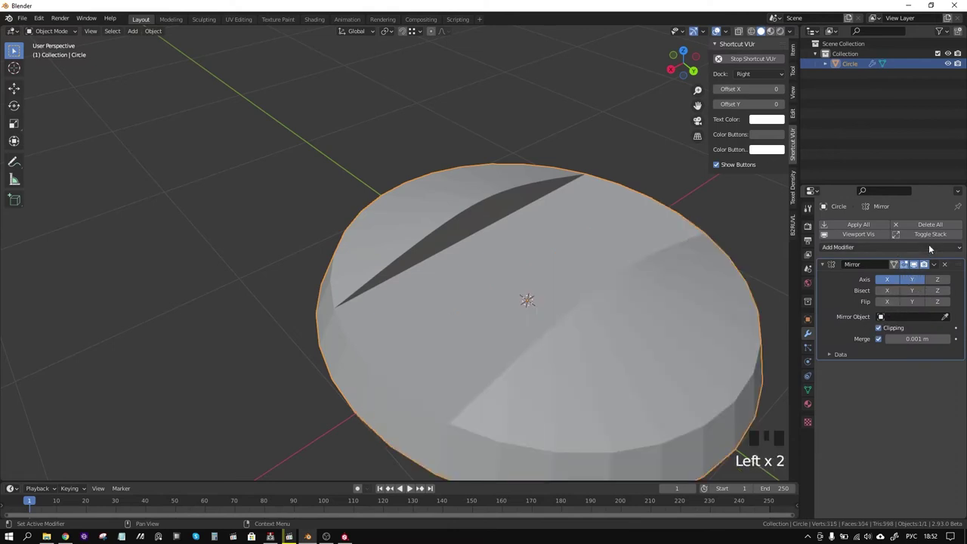
{"action": "left_click", "coordinate": [410, 486]}
- Return to edit mode on the smoothed disc and zoom in on its mesh
{"action": "scroll", "scroll_direction": "down", "scroll_amount": 3}
{"action": "left_click_drag", "start_coordinate": [411, 487], "coordinate": [410, 487]}
{"action": "key", "text": "Tab"}
{"action": "scroll", "scroll_direction": "up", "scroll_amount": 3}
{"action": "scroll", "scroll_direction": "up", "scroll_amount": 3}
- View the wedge from the top in Edit Mode with X-ray, zoomed in on the groove
{"action": "left_click", "coordinate": [411, 487]}
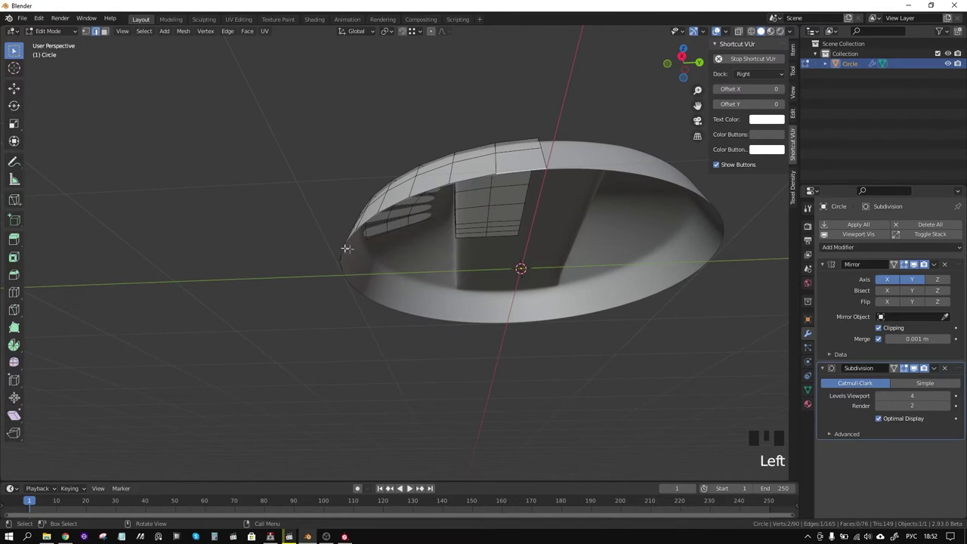
{"action": "left_click_drag", "start_coordinate": [411, 487], "coordinate": [410, 487]}
{"action": "key", "text": "KP_7"}
{"action": "scroll", "scroll_direction": "down", "scroll_amount": 3}
{"action": "left_click_drag", "start_coordinate": [410, 487], "coordinate": [410, 487]}
{"action": "key", "text": "Tab"}
{"action": "scroll", "scroll_direction": "up", "scroll_amount": 3}
{"action": "left_click_drag", "start_coordinate": [410, 487], "coordinate": [410, 486]}
{"action": "scroll", "scroll_direction": "up", "scroll_amount": 3}
{"action": "scroll", "scroll_direction": "up", "scroll_amount": 3}
{"action": "key", "text": "alt+z"}
{"action": "scroll", "scroll_direction": "down", "scroll_amount": 3}
{"action": "scroll", "scroll_direction": "down", "scroll_amount": 3}
- Move the groove edge's vertices along Y and slide the edge along the surface
{"action": "left_click", "coordinate": [411, 487]}
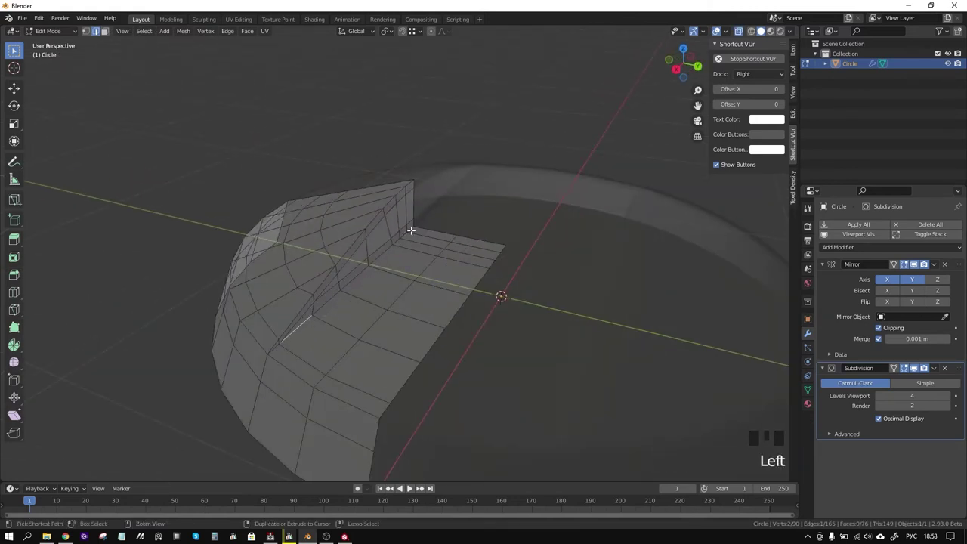
{"action": "left_click", "coordinate": [411, 486]}
{"action": "left_click_drag", "start_coordinate": [411, 487], "coordinate": [410, 486]}
{"action": "key", "text": "g"}
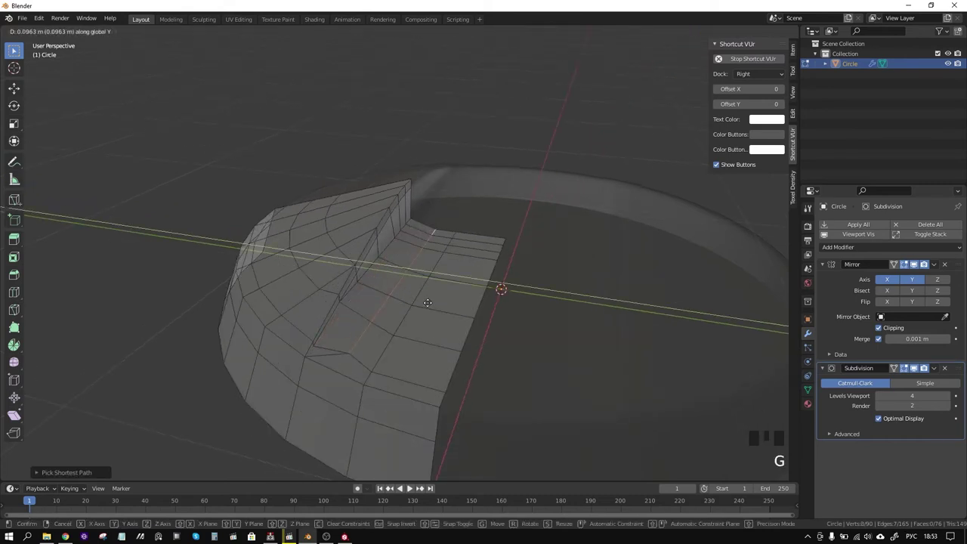
{"action": "left_click", "coordinate": [411, 487]}
{"action": "left_click", "coordinate": [410, 486]}
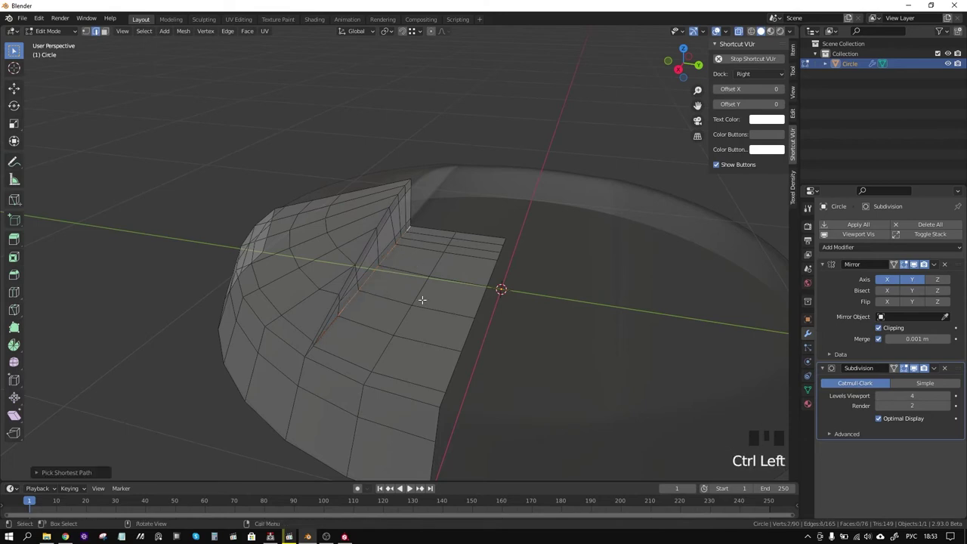
{"action": "key", "text": "g"}
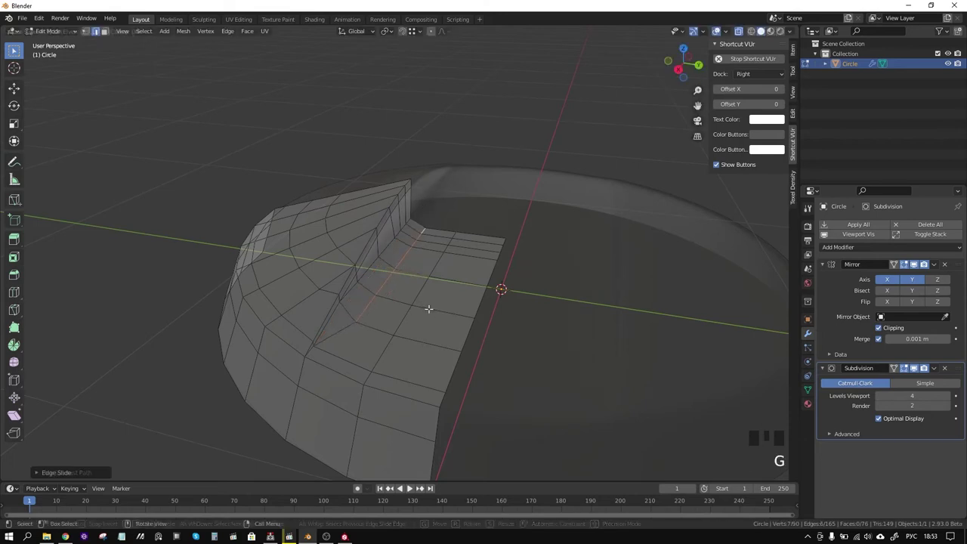
{"action": "left_click", "coordinate": [410, 487]}
- Shift the remaining groove vertices and the groove's end edge along Y toward the groove
{"action": "left_click", "coordinate": [410, 487]}
{"action": "left_click_drag", "start_coordinate": [411, 486], "coordinate": [410, 487]}
{"action": "key", "text": "g"}
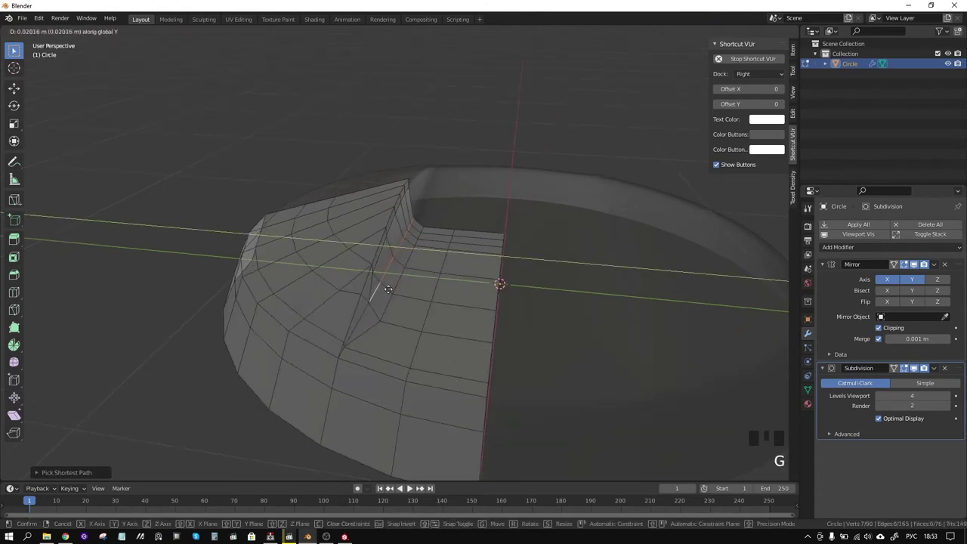
{"action": "left_click", "coordinate": [410, 487]}
{"action": "left_click", "coordinate": [410, 486]}
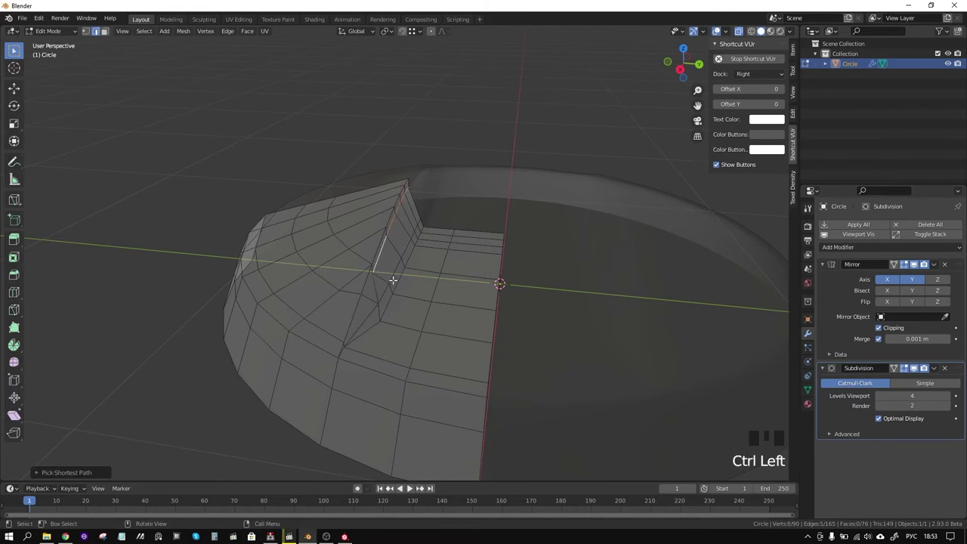
{"action": "key", "text": "g"}
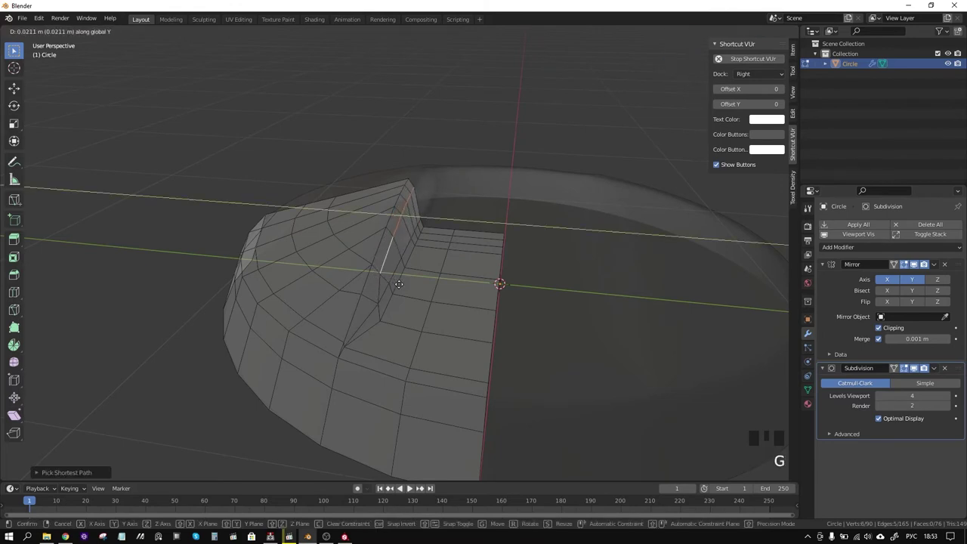
{"action": "left_click_drag", "start_coordinate": [410, 487], "coordinate": [410, 487]}
{"action": "left_click", "coordinate": [411, 486]}
- Nudge the last corner vertices along Y into place and select them for merging
{"action": "middle_click", "coordinate": [410, 487]}
{"action": "key", "text": "g"}
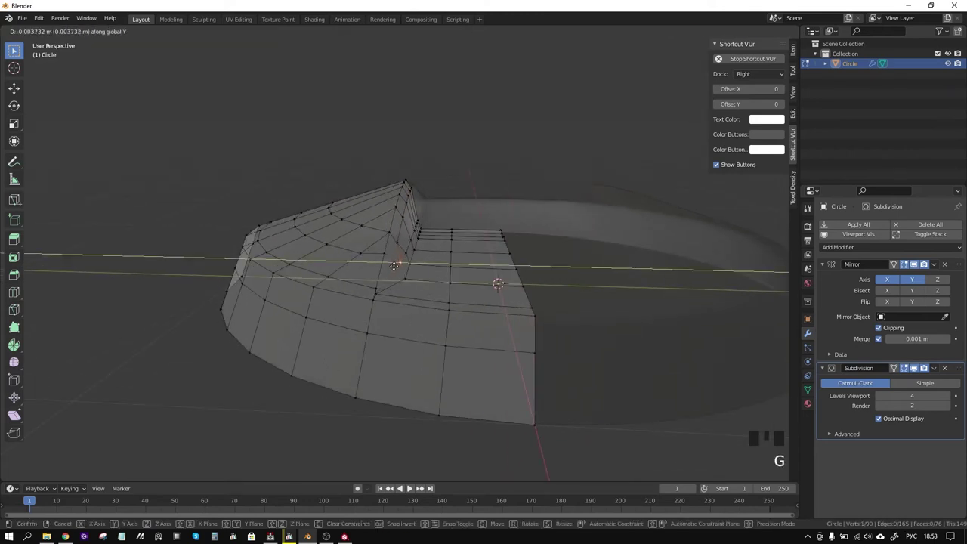
{"action": "left_click", "coordinate": [410, 487]}
{"action": "middle_click", "coordinate": [411, 487]}
{"action": "scroll", "scroll_direction": "up", "scroll_amount": 3}
{"action": "left_click", "coordinate": [411, 487]}
- Merge the doubled groove vertices by distance and return to Object Mode to inspect the disc
{"action": "key", "text": "m"}
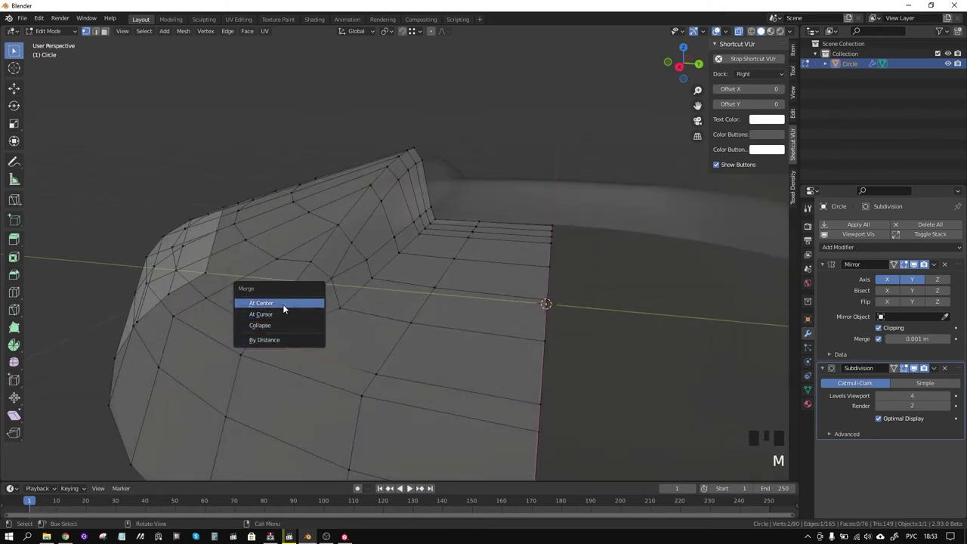
{"action": "left_click_drag", "start_coordinate": [410, 487], "coordinate": [410, 487]}
{"action": "key", "text": "g"}
{"action": "scroll", "scroll_direction": "down", "scroll_amount": 3}
{"action": "key", "text": "Tab"}
{"action": "left_click_drag", "start_coordinate": [454, 289], "coordinate": [436, 298]}
{"action": "key", "text": "alt+z"}
{"action": "scroll", "scroll_direction": "down", "scroll_amount": 3}
{"action": "left_click_drag", "start_coordinate": [448, 288], "coordinate": [389, 332]}
{"action": "scroll", "scroll_direction": "down", "scroll_amount": 3}
{"action": "left_click_drag", "start_coordinate": [402, 329], "coordinate": [410, 486]}
- Add a mesh plane and scale it up to sit beneath the grooved disc
{"action": "key", "text": "Tab"}
{"action": "key", "text": "Tab"}
{"action": "left_click_drag", "start_coordinate": [410, 486], "coordinate": [409, 486]}
{"action": "scroll", "scroll_direction": "down", "scroll_amount": 3}
{"action": "key", "text": "shift+a"}
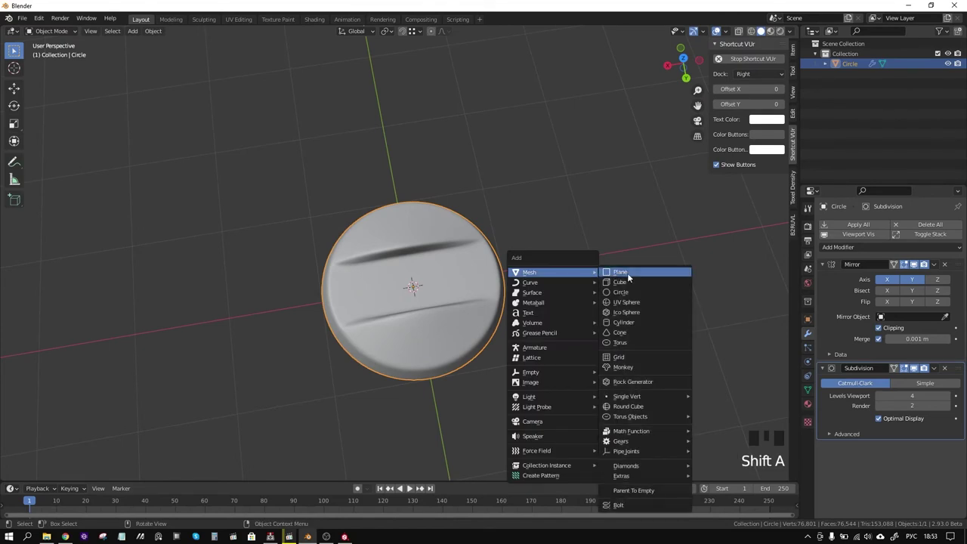
{"action": "left_click_drag", "start_coordinate": [522, 277], "coordinate": [410, 486]}
{"action": "key", "text": "s"}
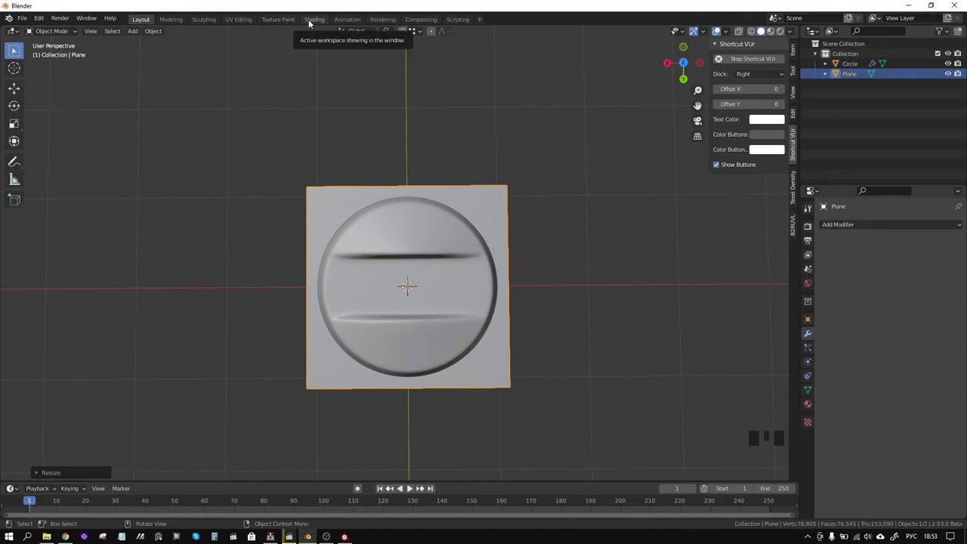
- Switch to the Shading workspace and adjust the viewport overlays around the disc and plane
{"action": "left_click", "coordinate": [717, 27]}
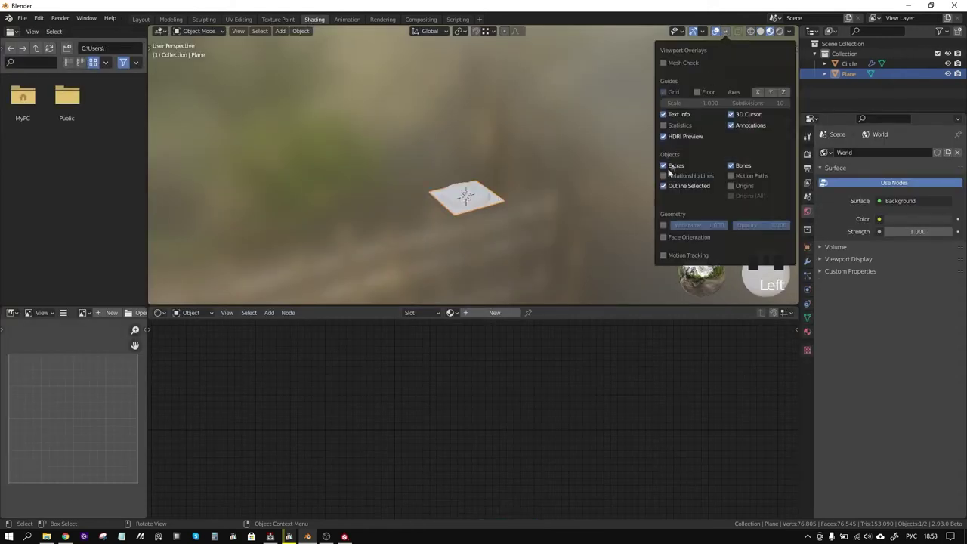
{"action": "scroll", "scroll_direction": "up", "scroll_amount": 3}
{"action": "left_click_drag", "start_coordinate": [524, 164], "coordinate": [730, 31]}
{"action": "middle_click", "coordinate": [708, 28]}
{"action": "left_click_drag", "start_coordinate": [763, 35], "coordinate": [717, 27]}
{"action": "left_click", "coordinate": [717, 27]}
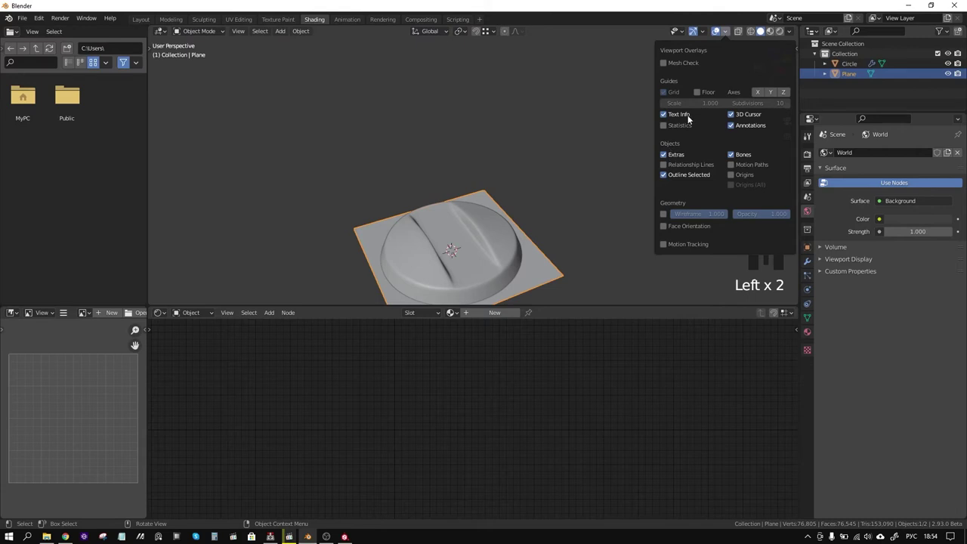
{"action": "left_click", "coordinate": [667, 229]}
{"action": "left_click", "coordinate": [717, 27]}
- Recalculate the mesh normals with all faces selected, then reselect the plane in Object Mode
{"action": "key", "text": "Tab"}
{"action": "key", "text": "3"}
{"action": "key", "text": "a"}
{"action": "key", "text": "alt+n"}
{"action": "key", "text": "Tab"}
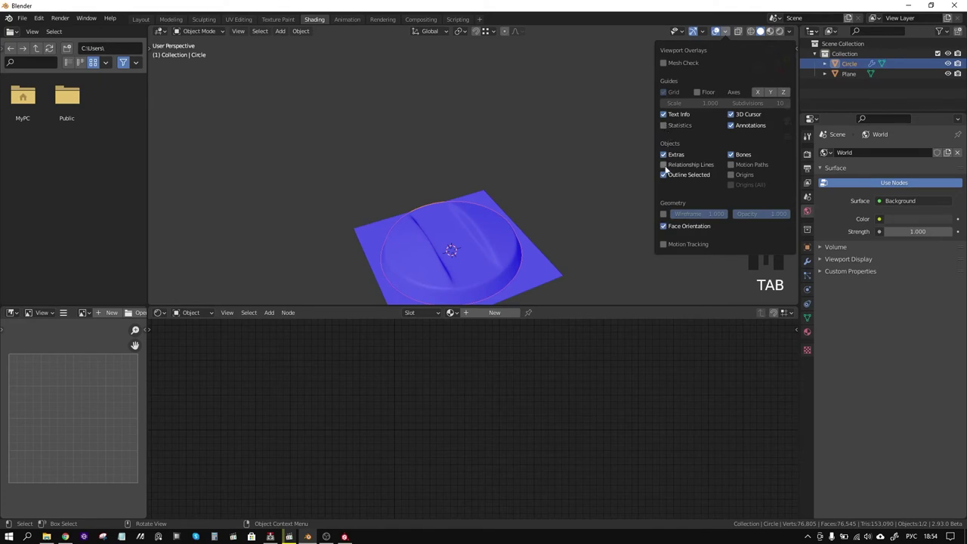
{"action": "left_click_drag", "start_coordinate": [666, 229], "coordinate": [773, 34]}
{"action": "left_click_drag", "start_coordinate": [576, 197], "coordinate": [528, 182]}
{"action": "left_click", "coordinate": [528, 183]}
{"action": "left_click", "coordinate": [554, 191]}
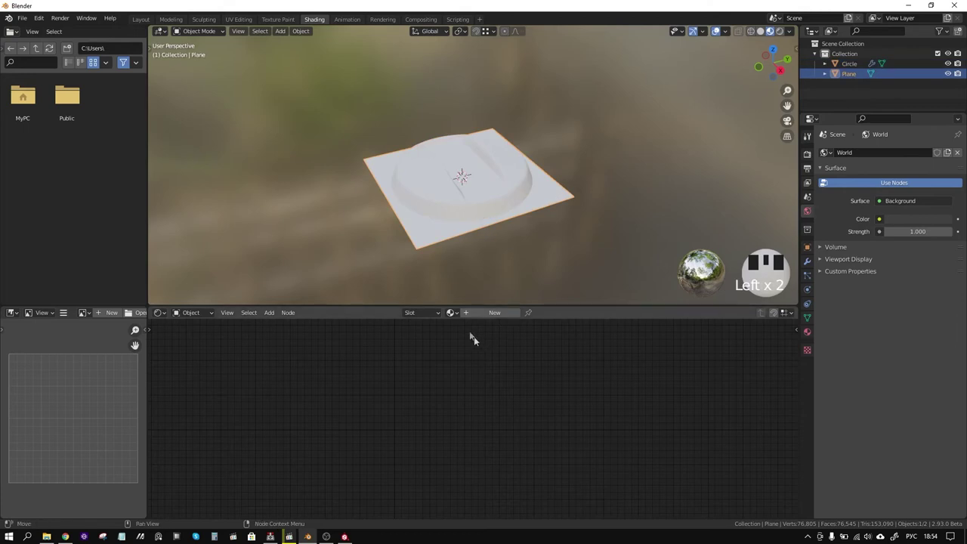
- Position the new image texture node to the left of the plane material's shader
{"action": "left_click_drag", "start_coordinate": [483, 314], "coordinate": [260, 427]}
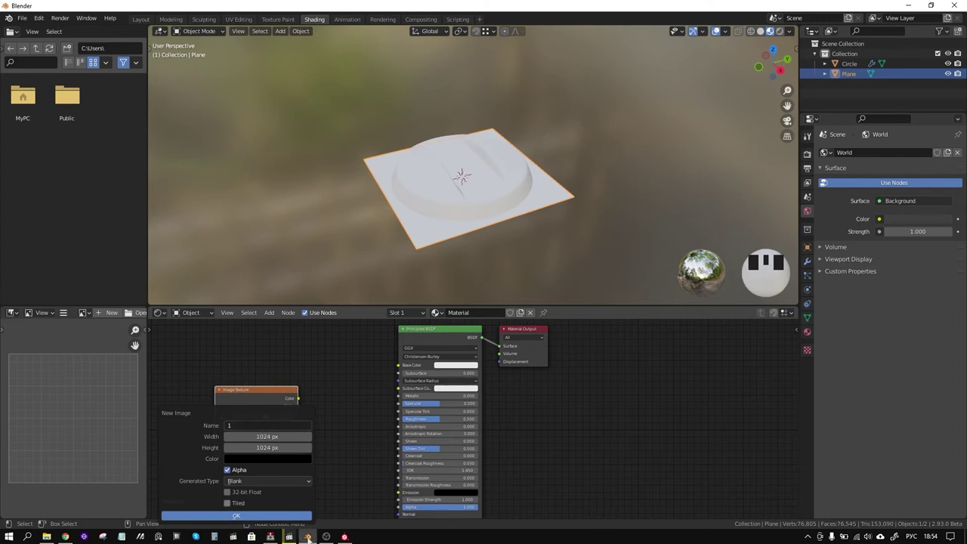